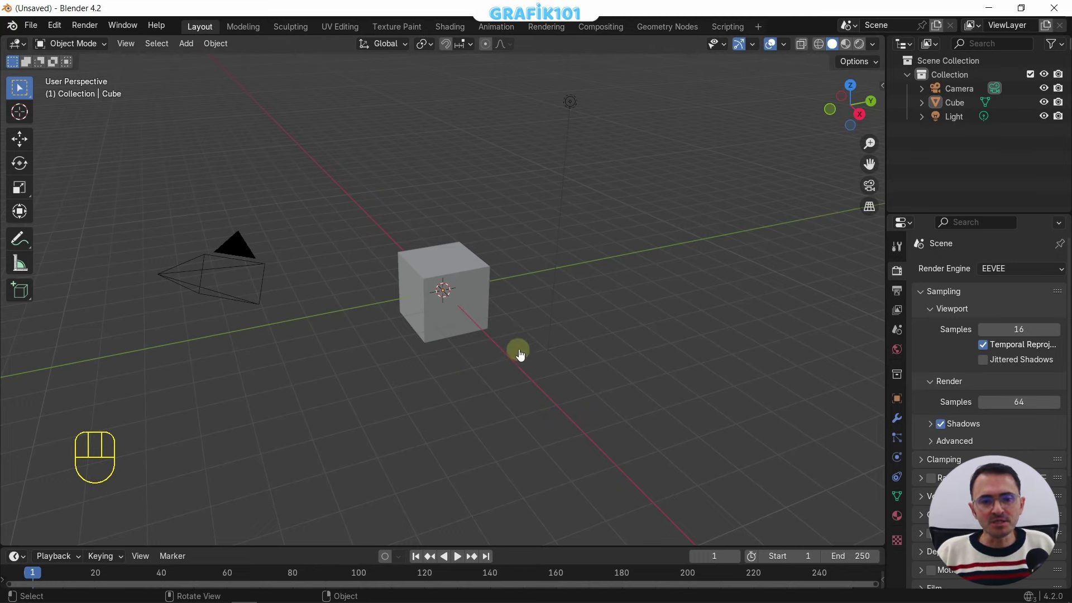
Orbit and pan around the default scene, then zoom in close on the cube
{"action": "middle_click", "coordinate": [530, 331]}
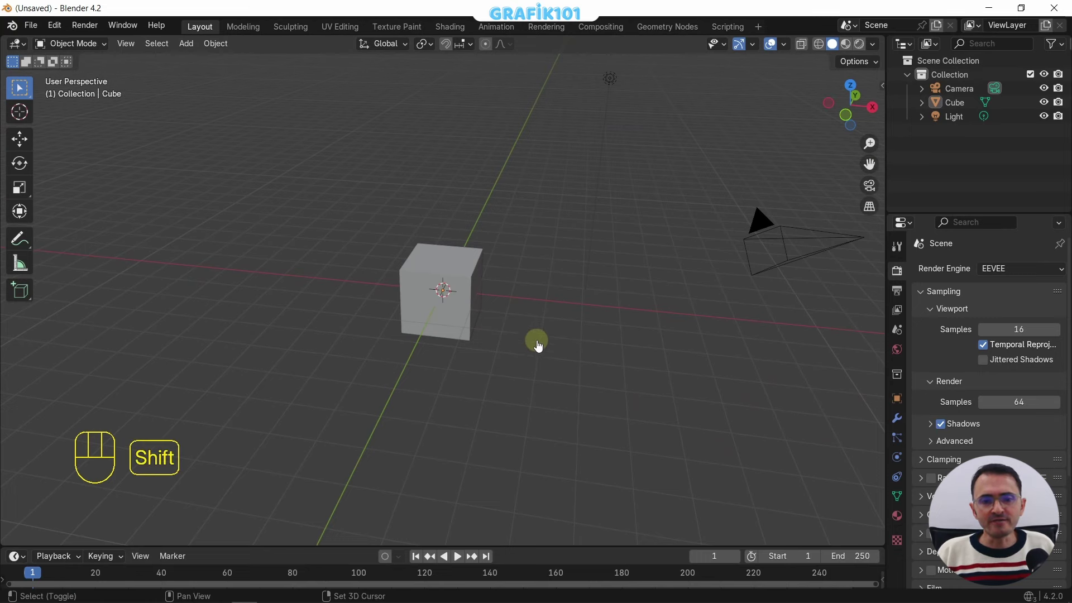
{"action": "middle_click", "coordinate": [540, 339]}
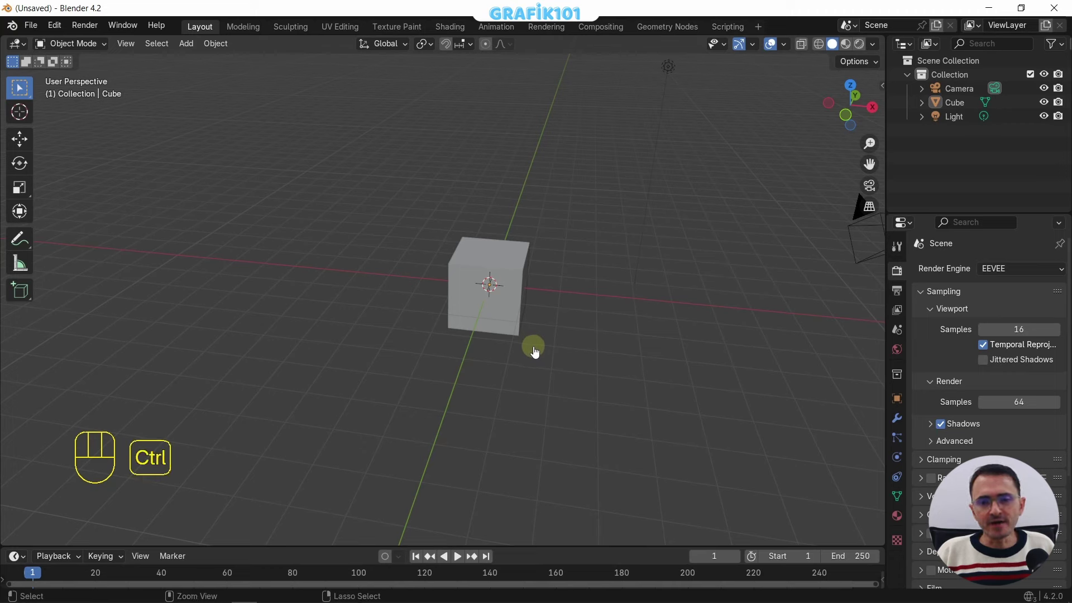
{"action": "middle_click", "coordinate": [537, 355]}
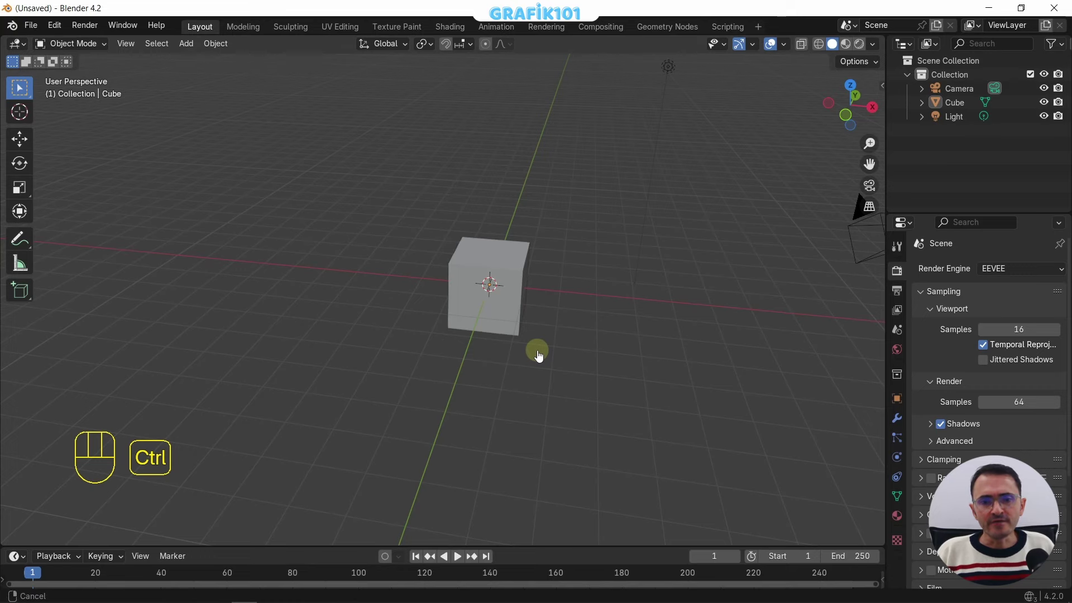
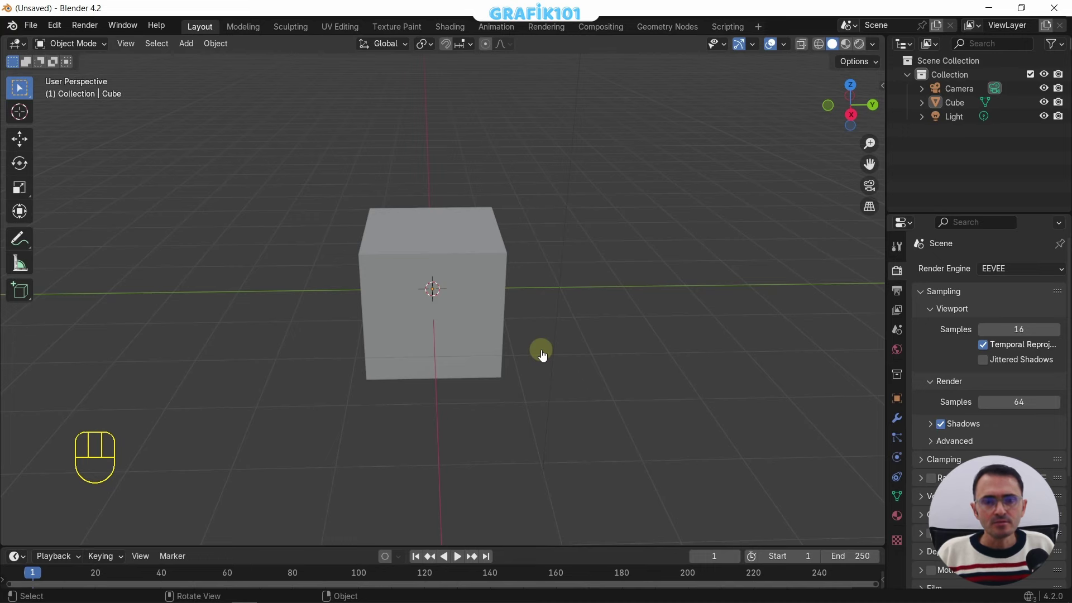
View the cube from the front, right and top (Numpad 1/3/7), then return to perspective with Numpad 5
{"action": "key", "text": "KP_1"}
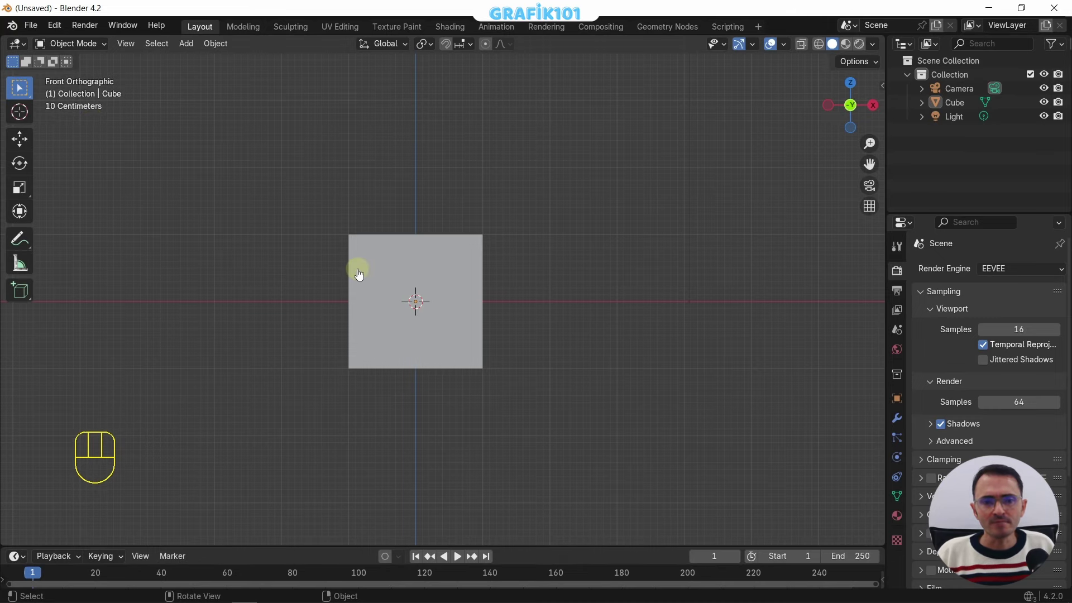
{"action": "key", "text": "KP_3"}
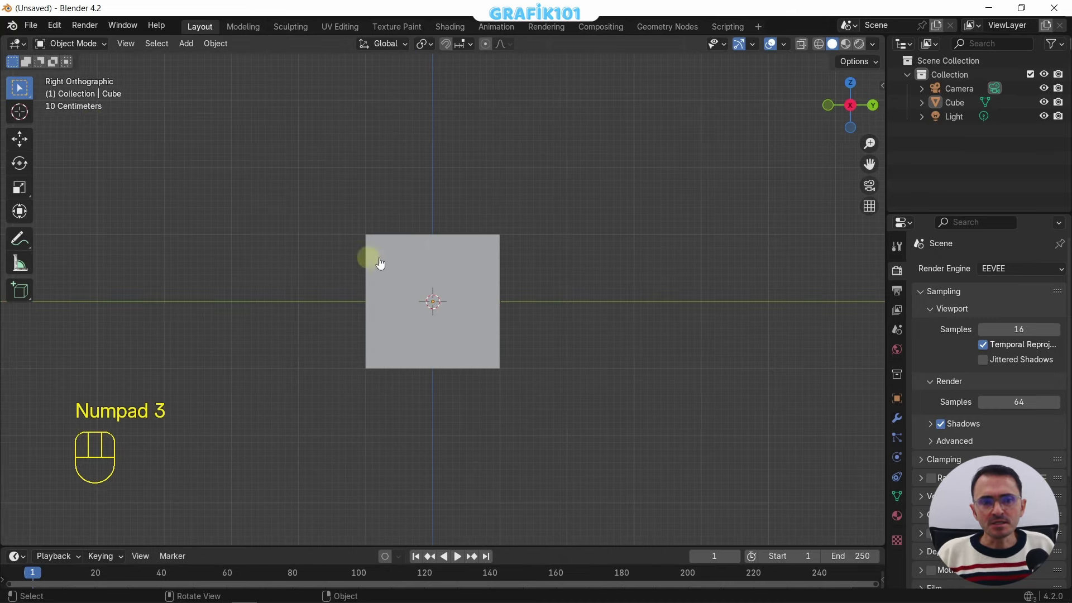
{"action": "key", "text": "KP_7"}
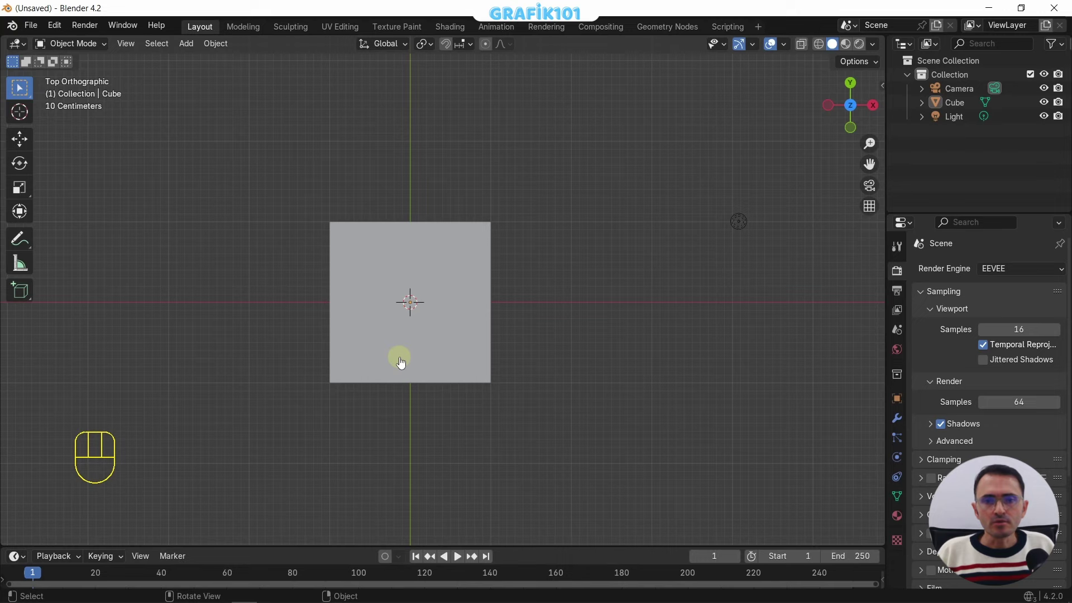
{"action": "key", "text": "KP_5"}
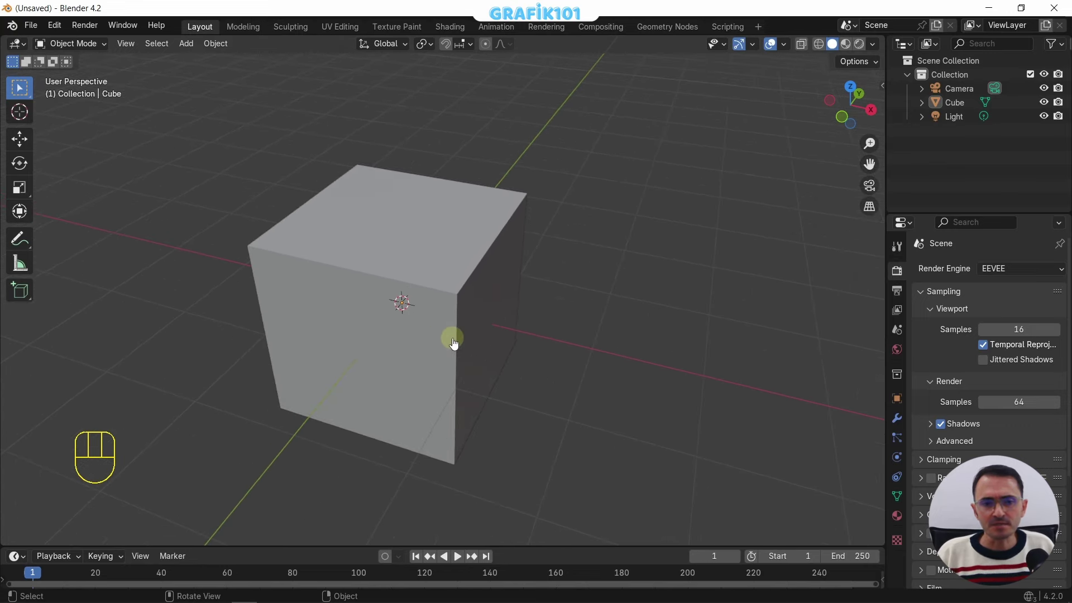
From front view, step-rotate the view down then up around the cube with Numpad 2 and 8
{"action": "key", "text": "KP_1"}
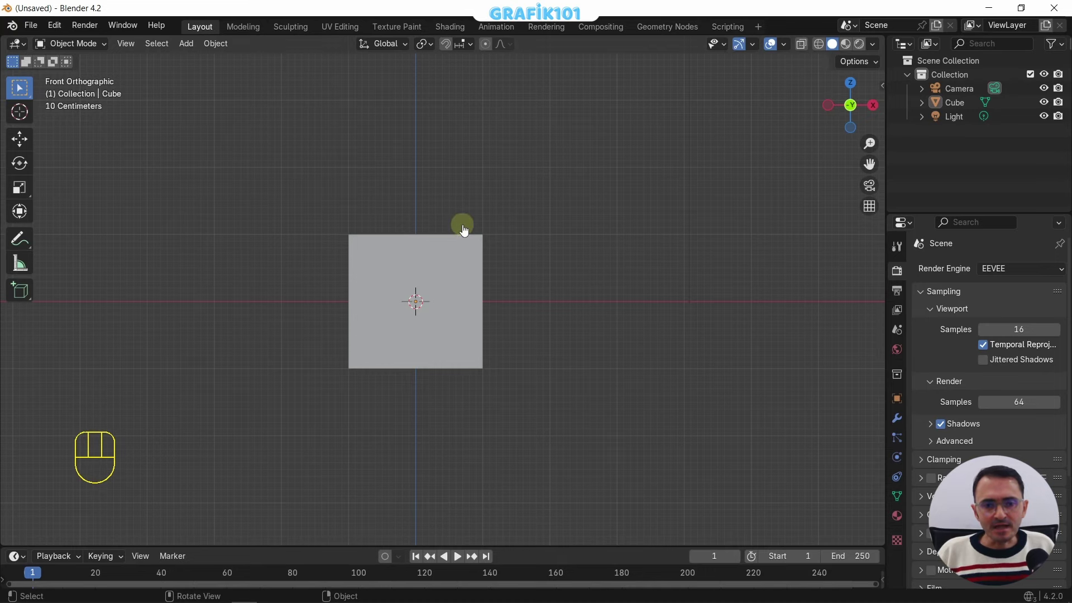
{"action": "key", "text": "KP_2"}
{"action": "key", "text": "KP_2"}
{"action": "key", "text": "KP_2"}
{"action": "key", "text": "KP_2"}
{"action": "key", "text": "KP_2"}
{"action": "key", "text": "KP_2"}
{"action": "key", "text": "KP_2"}
{"action": "key", "text": "KP_2"}
{"action": "key", "text": "KP_2"}
{"action": "key", "text": "KP_2"}
{"action": "key", "text": "KP_2"}
{"action": "key", "text": "KP_8"}
{"action": "key", "text": "KP_8"}
{"action": "key", "text": "KP_8"}
{"action": "key", "text": "KP_8"}
{"action": "key", "text": "KP_8"}
{"action": "key", "text": "KP_8"}
{"action": "key", "text": "KP_8"}
{"action": "key", "text": "KP_8"}
{"action": "key", "text": "KP_8"}
{"action": "key", "text": "KP_8"}
{"action": "key", "text": "KP_8"}
{"action": "key", "text": "KP_8"}
{"action": "key", "text": "KP_8"}
{"action": "key", "text": "KP_8"}
{"action": "key", "text": "KP_8"}
{"action": "key", "text": "KP_8"}
{"action": "key", "text": "KP_8"}
Reset to front view and step-rotate sideways around the cube with Numpad 6, then back with Numpad 4
{"action": "key", "text": "KP_1"}
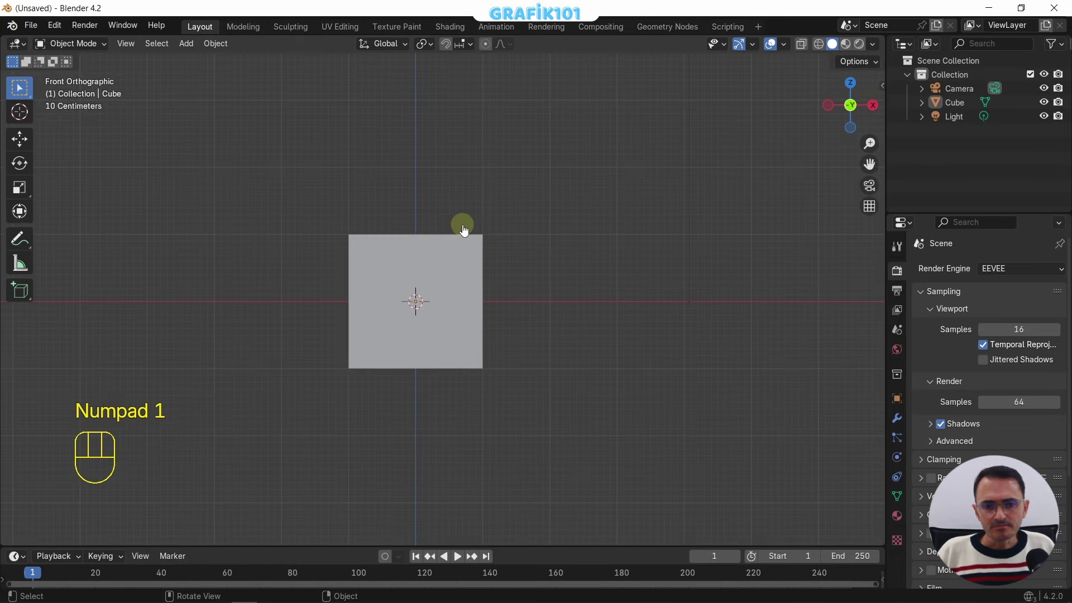
{"action": "key", "text": "KP_6"}
{"action": "key", "text": "KP_6"}
{"action": "key", "text": "KP_6"}
{"action": "key", "text": "KP_6"}
{"action": "key", "text": "KP_6"}
{"action": "key", "text": "KP_6"}
{"action": "key", "text": "KP_6"}
{"action": "key", "text": "KP_6"}
{"action": "key", "text": "KP_6"}
{"action": "key", "text": "KP_6"}
{"action": "key", "text": "KP_6"}
{"action": "key", "text": "KP_6"}
{"action": "key", "text": "KP_6"}
{"action": "key", "text": "KP_6"}
{"action": "key", "text": "KP_6"}
{"action": "key", "text": "KP_6"}
{"action": "key", "text": "KP_6"}
{"action": "key", "text": "KP_6"}
{"action": "key", "text": "KP_6"}
{"action": "key", "text": "KP_6"}
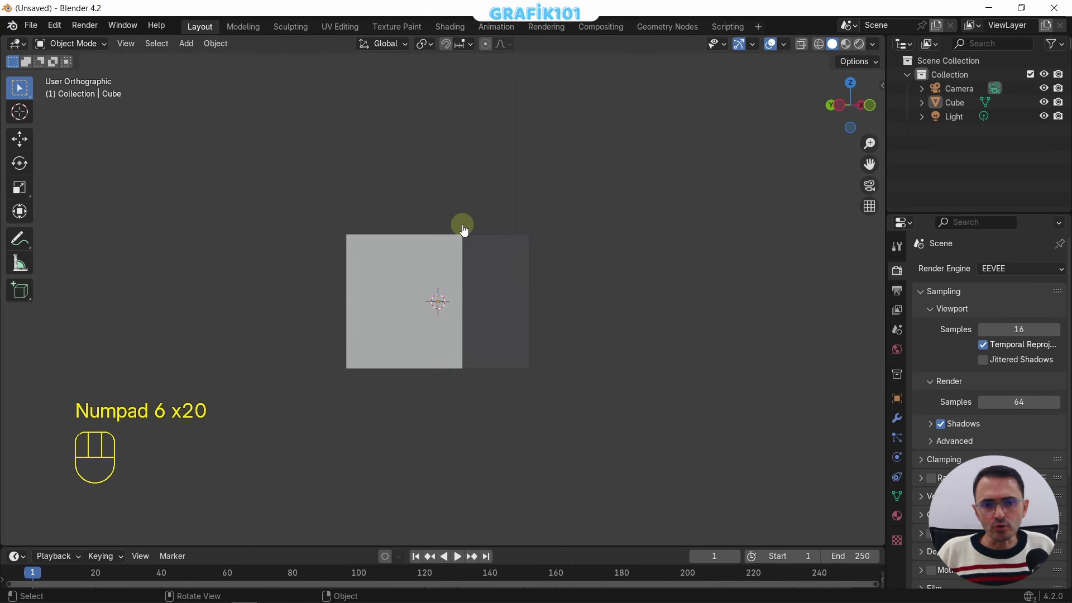
{"action": "key", "text": "KP_4"}
{"action": "key", "text": "KP_4"}
{"action": "key", "text": "KP_4"}
{"action": "key", "text": "KP_4"}
{"action": "key", "text": "KP_4"}
{"action": "key", "text": "KP_4"}
{"action": "key", "text": "KP_4"}
{"action": "key", "text": "KP_4"}
{"action": "key", "text": "KP_4"}
{"action": "key", "text": "KP_4"}
{"action": "key", "text": "KP_4"}
{"action": "key", "text": "KP_4"}
{"action": "key", "text": "KP_4"}
{"action": "key", "text": "KP_4"}
{"action": "key", "text": "KP_4"}
{"action": "key", "text": "KP_4"}
{"action": "key", "text": "KP_4"}
{"action": "key", "text": "KP_4"}
{"action": "key", "text": "KP_4"}
{"action": "key", "text": "KP_4"}
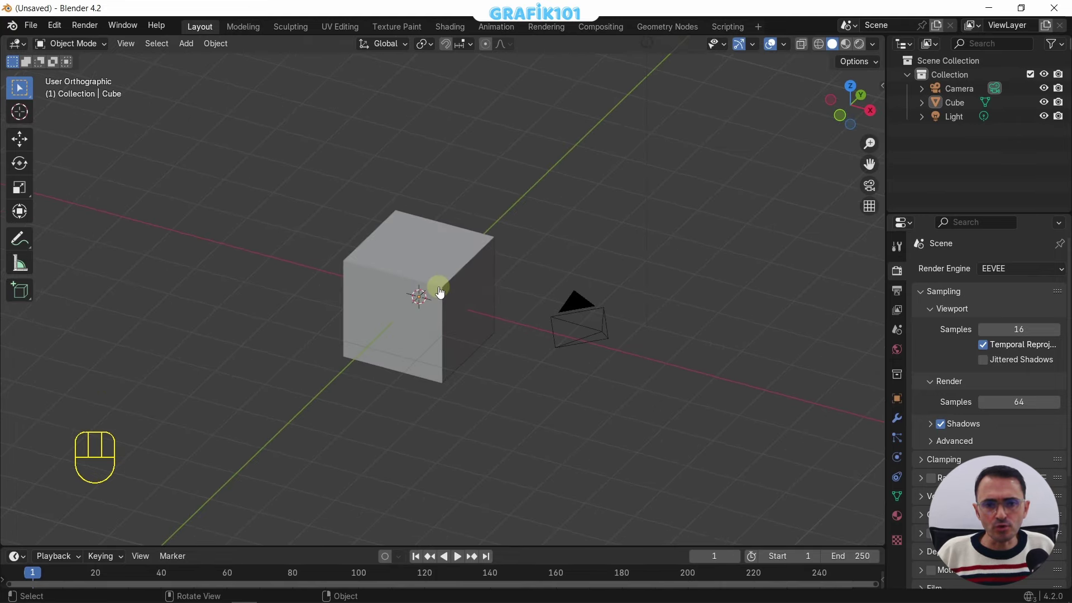
Step-rotate with Numpad 6/4/2/8 until the view looks down on a corner of the cube
{"action": "key", "text": "KP_6"}
{"action": "key", "text": "KP_6"}
{"action": "key", "text": "KP_6"}
{"action": "key", "text": "KP_6"}
{"action": "key", "text": "KP_6"}
{"action": "key", "text": "KP_6"}
{"action": "key", "text": "KP_6"}
{"action": "key", "text": "KP_6"}
{"action": "key", "text": "KP_6"}
{"action": "key", "text": "KP_6"}
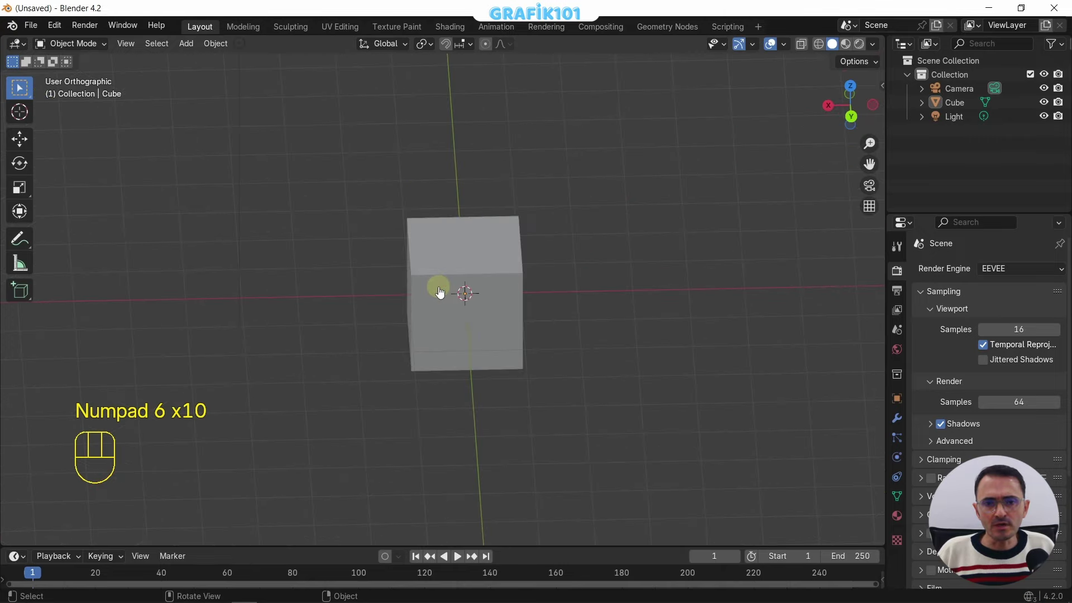
{"action": "key", "text": "KP_4"}
{"action": "key", "text": "KP_4"}
{"action": "key", "text": "KP_4"}
{"action": "key", "text": "KP_4"}
{"action": "key", "text": "KP_4"}
{"action": "key", "text": "KP_4"}
{"action": "key", "text": "KP_4"}
{"action": "key", "text": "KP_4"}
{"action": "key", "text": "KP_4"}
{"action": "key", "text": "KP_4"}
{"action": "key", "text": "KP_4"}
{"action": "key", "text": "KP_4"}
{"action": "key", "text": "KP_4"}
{"action": "key", "text": "KP_4"}
{"action": "key", "text": "KP_4"}
{"action": "key", "text": "KP_4"}
{"action": "key", "text": "KP_4"}
{"action": "key", "text": "KP_4"}
{"action": "key", "text": "KP_2"}
{"action": "key", "text": "KP_2"}
{"action": "key", "text": "KP_2"}
{"action": "key", "text": "KP_8"}
{"action": "key", "text": "KP_8"}
{"action": "key", "text": "KP_8"}
{"action": "key", "text": "KP_8"}
{"action": "key", "text": "KP_8"}
{"action": "key", "text": "KP_8"}
{"action": "key", "text": "KP_8"}
{"action": "key", "text": "KP_8"}
{"action": "key", "text": "KP_8"}
{"action": "key", "text": "KP_8"}
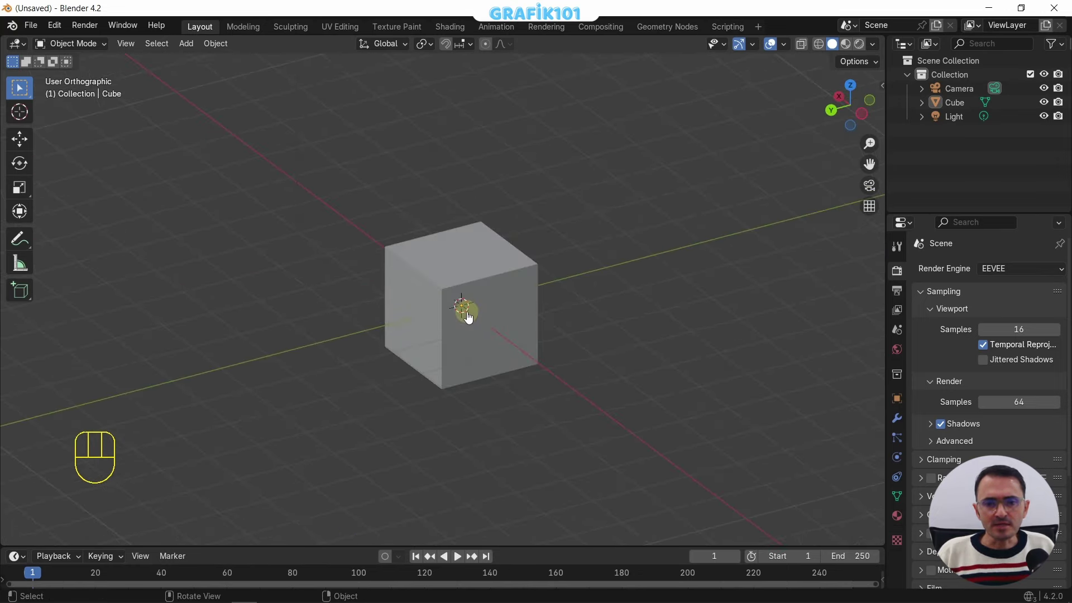
Toggle perspective and orbit the view stepwise around the cube and sphere with the numpad
{"action": "key", "text": "KP_5"}
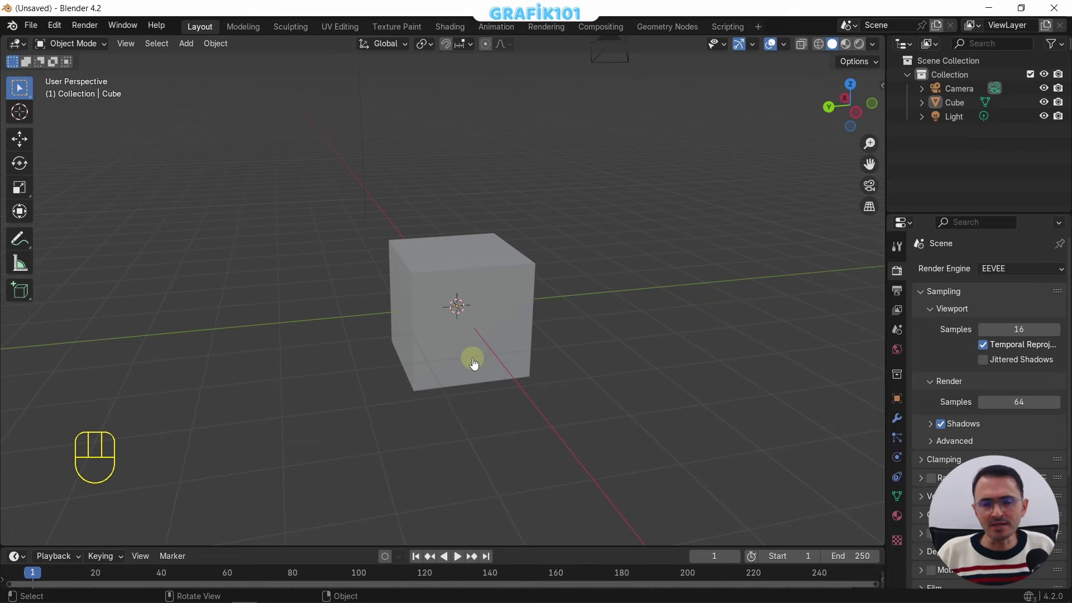
{"action": "key", "text": "KP_2"}
{"action": "key", "text": "KP_2"}
{"action": "key", "text": "KP_2"}
{"action": "key", "text": "KP_8"}
{"action": "key", "text": "KP_8"}
{"action": "key", "text": "KP_8"}
{"action": "key", "text": "KP_8"}
{"action": "key", "text": "KP_8"}
{"action": "key", "text": "KP_4"}
{"action": "key", "text": "KP_4"}
{"action": "key", "text": "KP_4"}
{"action": "key", "text": "KP_4"}
{"action": "key", "text": "KP_4"}
{"action": "key", "text": "KP_4"}
{"action": "key", "text": "KP_6"}
{"action": "key", "text": "KP_6"}
{"action": "key", "text": "KP_6"}
{"action": "key", "text": "KP_6"}
{"action": "key", "text": "KP_6"}
{"action": "key", "text": "KP_6"}
{"action": "key", "text": "KP_6"}
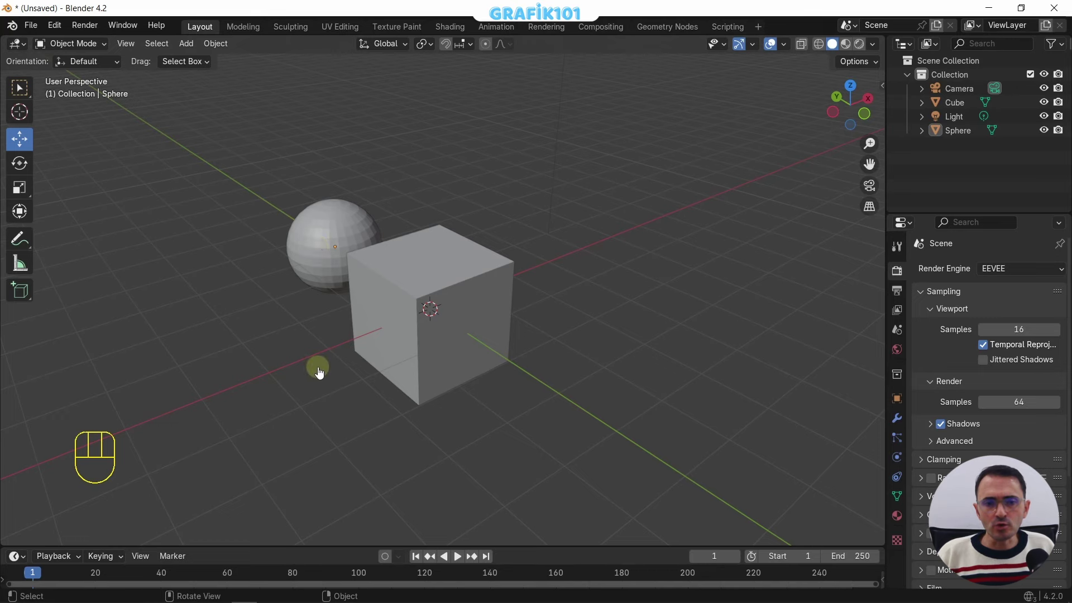
View the scene orthographically from the front, then from the back with the sphere covering the cube
{"action": "key", "text": "KP_1"}
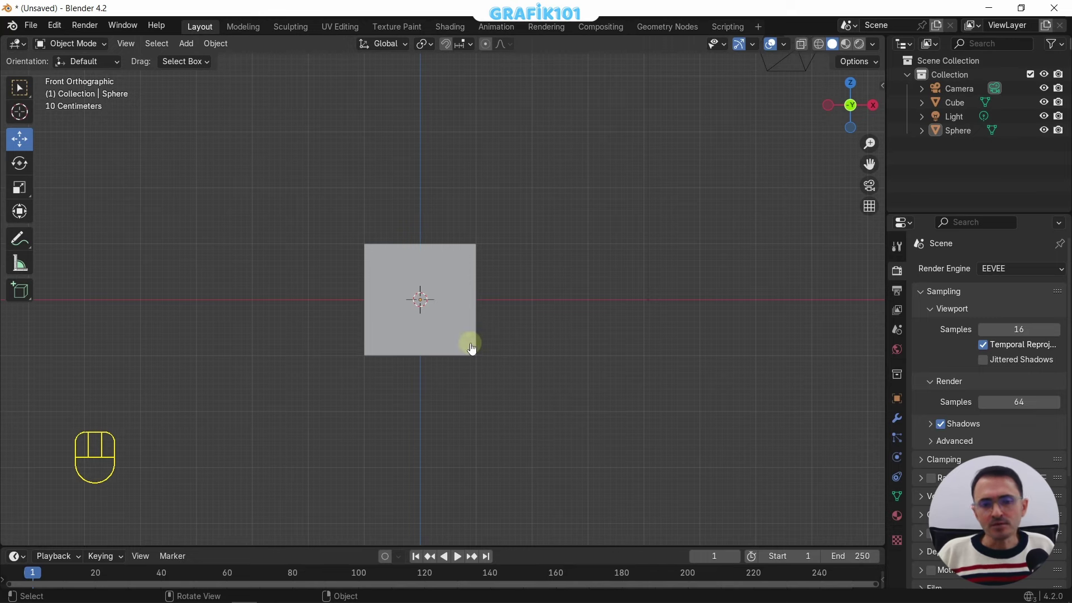
{"action": "key", "text": "ctrl+KP_1"}
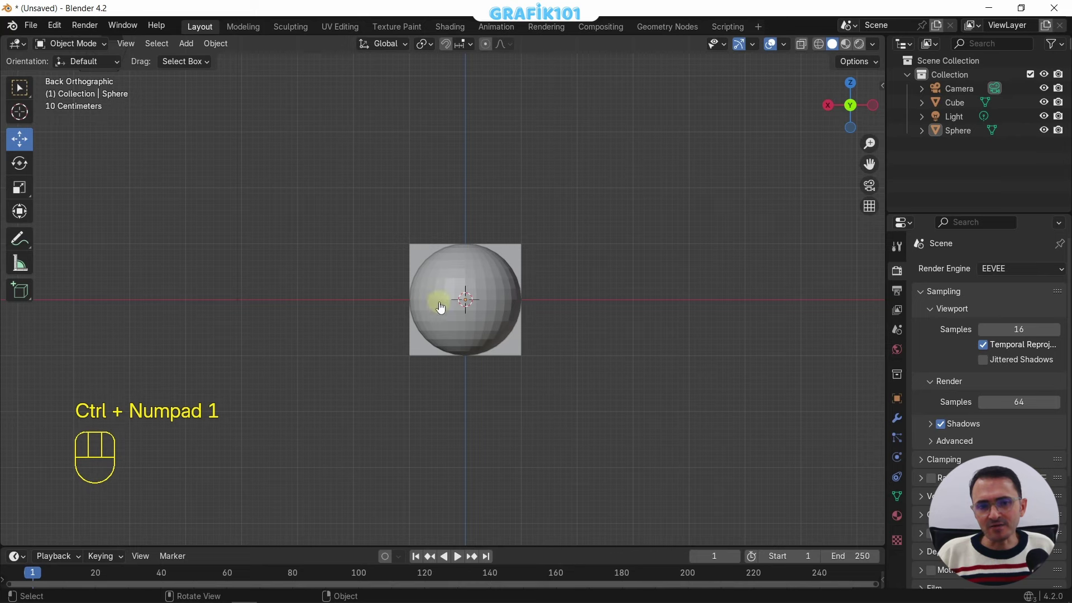